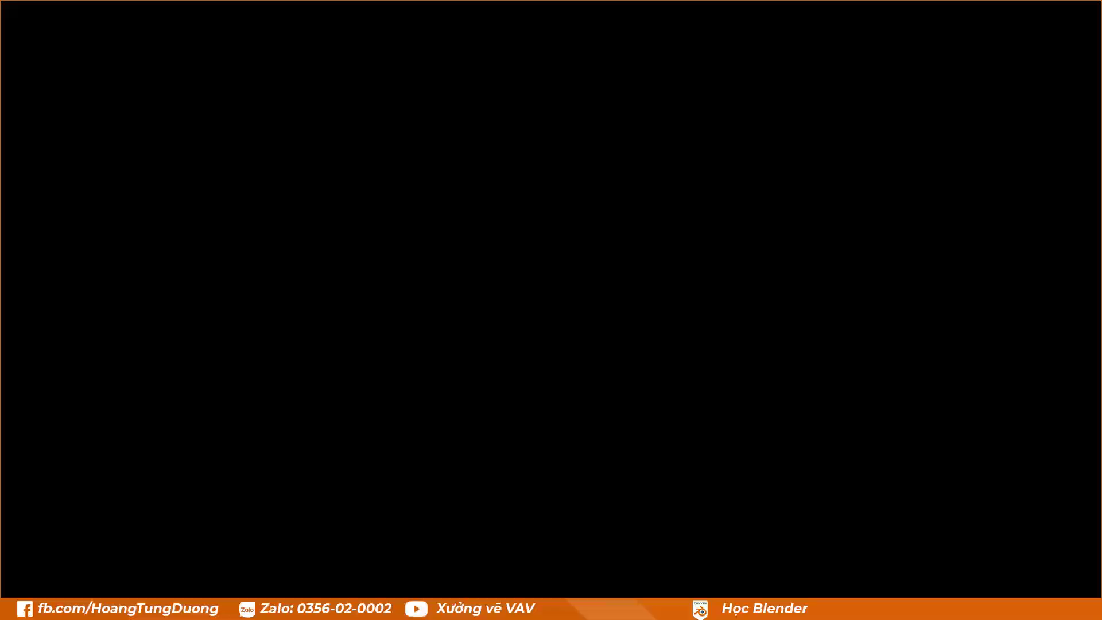
Enter Edit Mode on the default cube with its whole mesh selected, framing it in the viewport.
drag(311, 214, 464, 267)
scroll(down, 3)
drag(504, 220, 606, 250)
middle_click(605, 251)
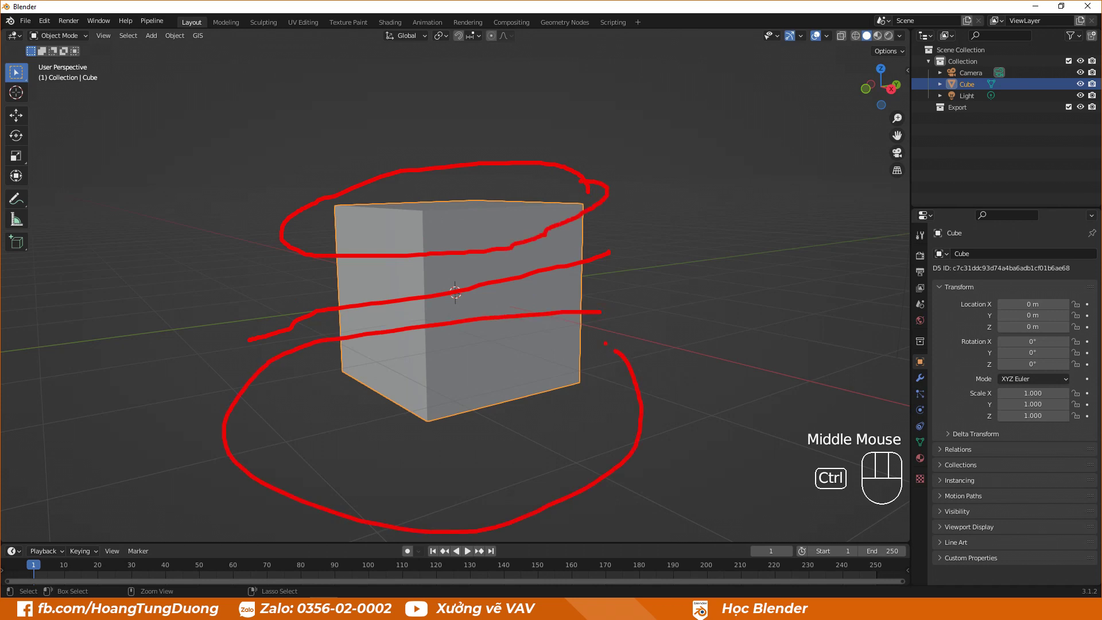
middle_click(533, 290)
click(529, 141)
click(503, 238)
drag(489, 192, 522, 196)
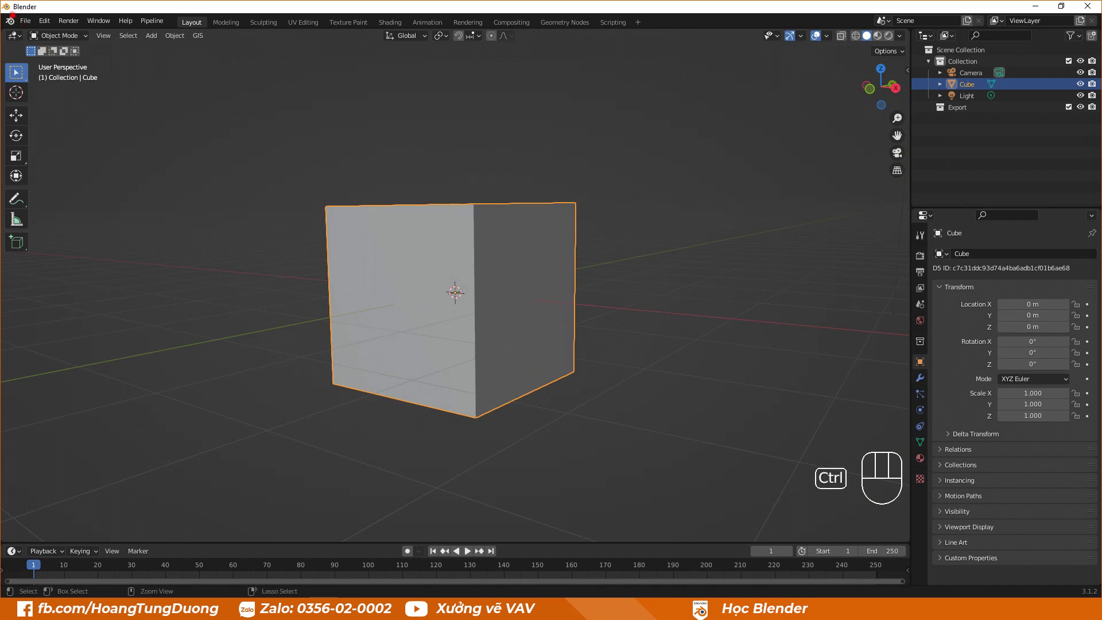
drag(73, 39, 66, 64)
scroll(up, 3)
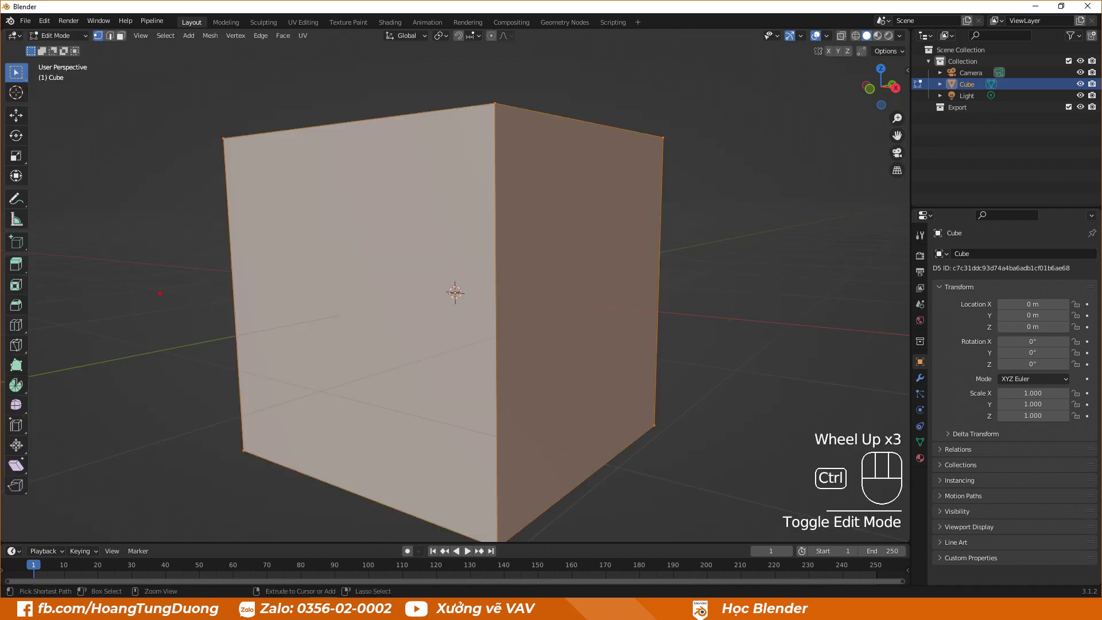
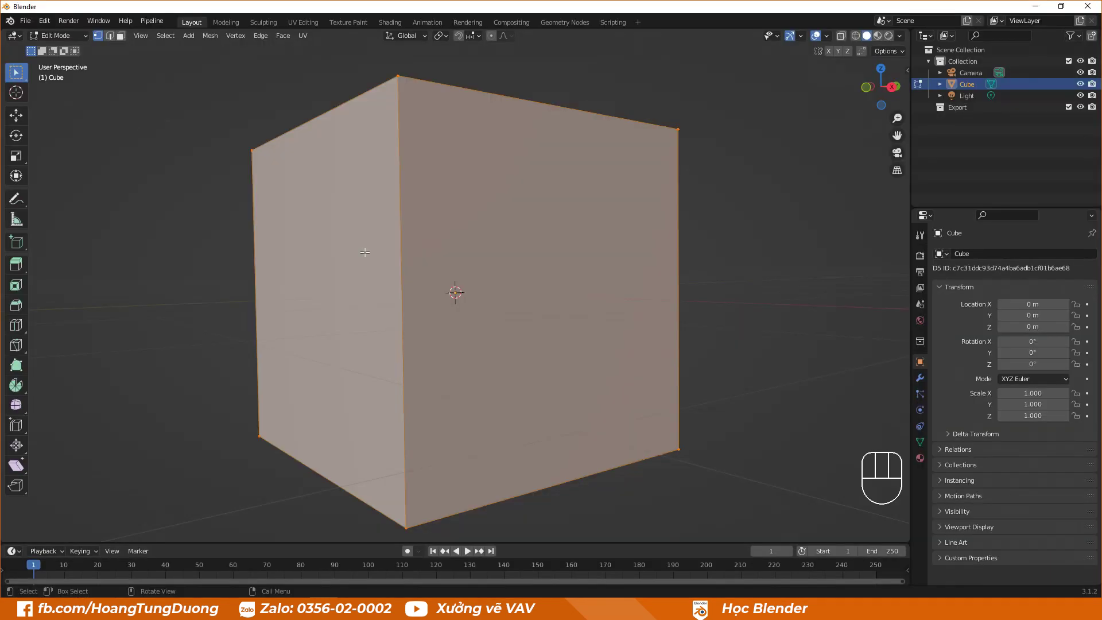
Knife-cut a jagged line around the cube, separate the top as Cube.001 and return to Object Mode.
key(k)
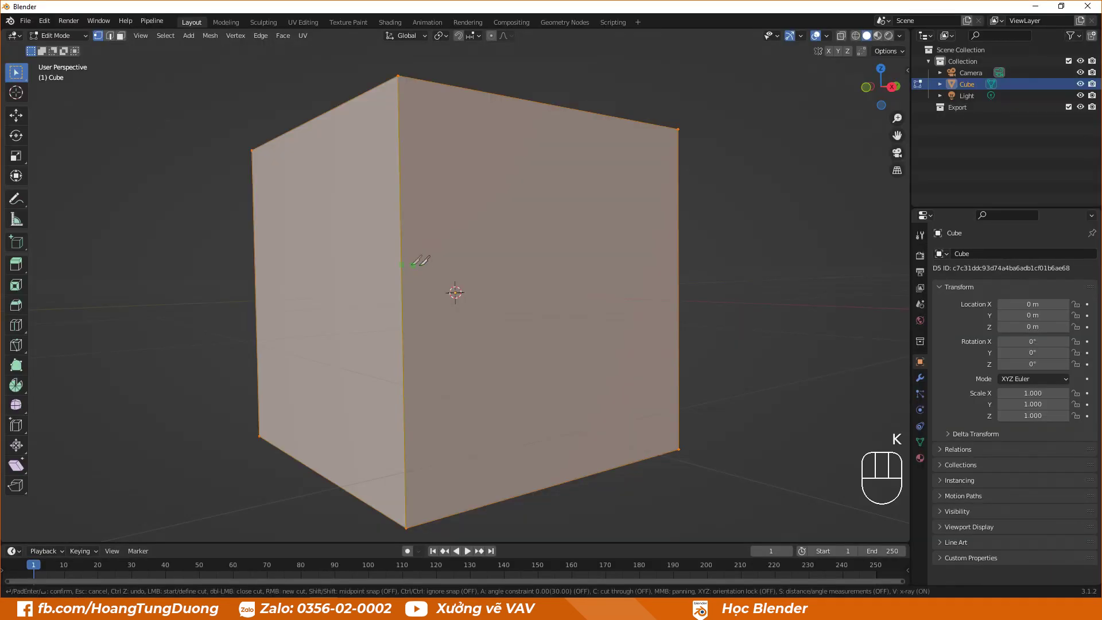
key(ctrl+k)
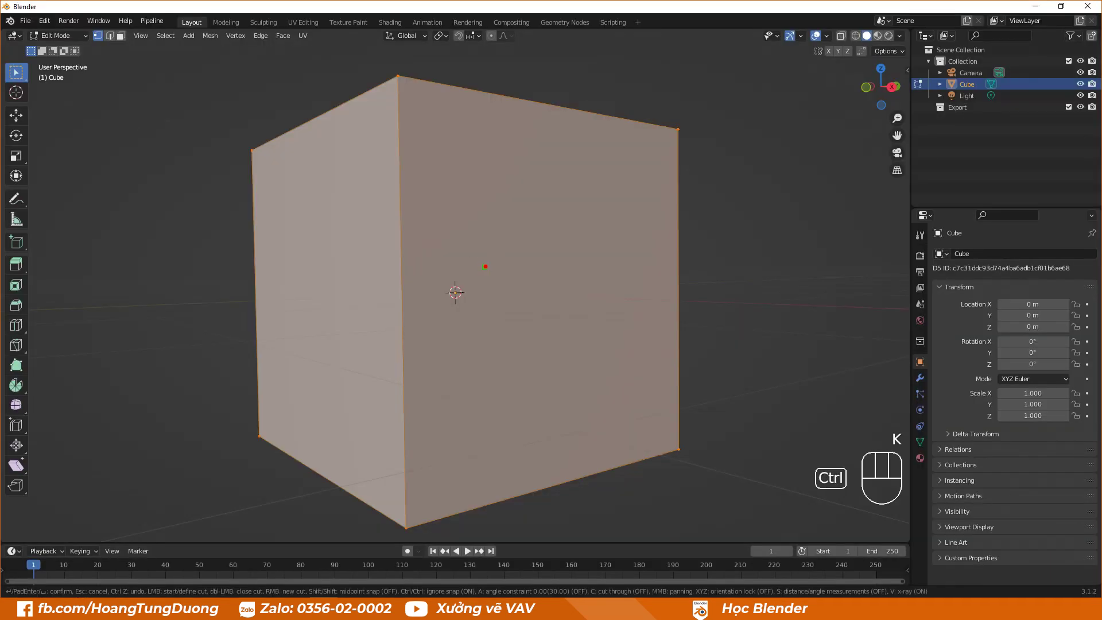
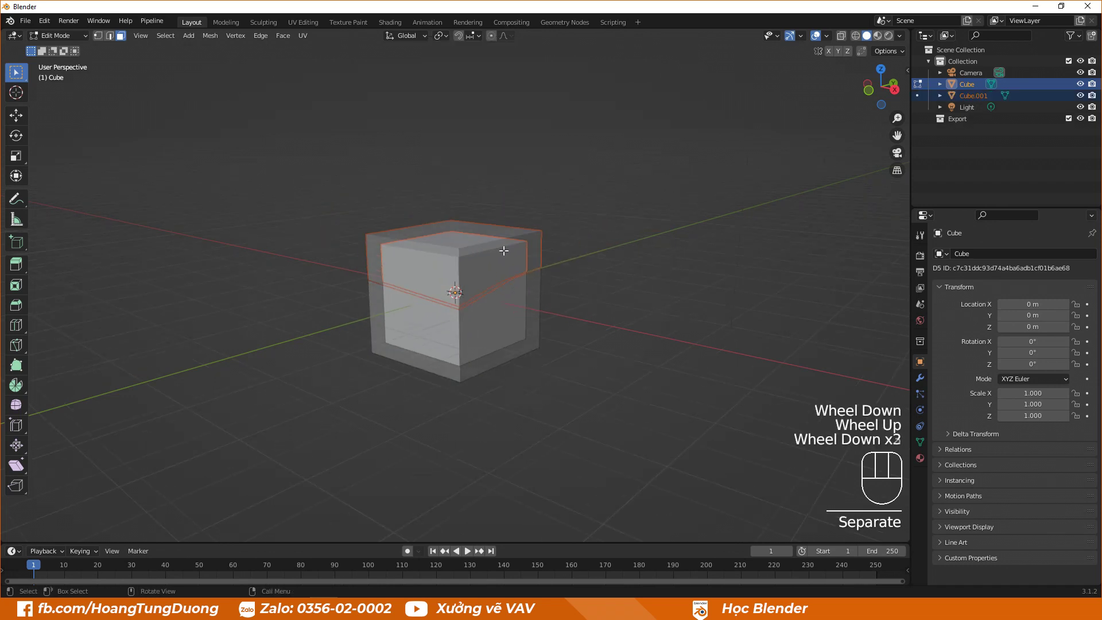
scroll(down, 3)
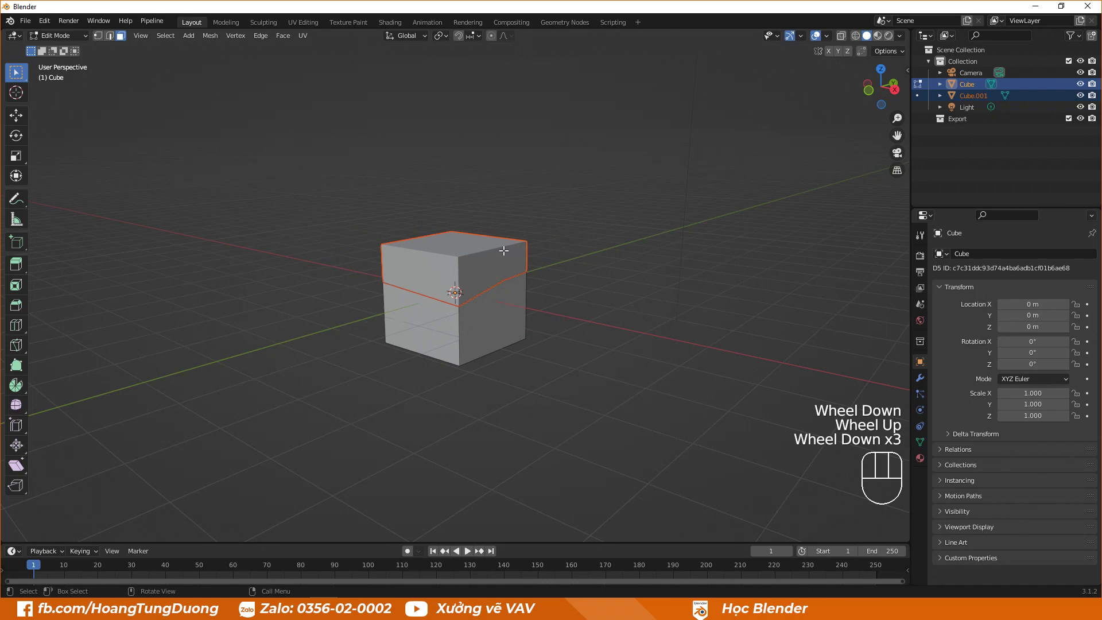
key(Tab)
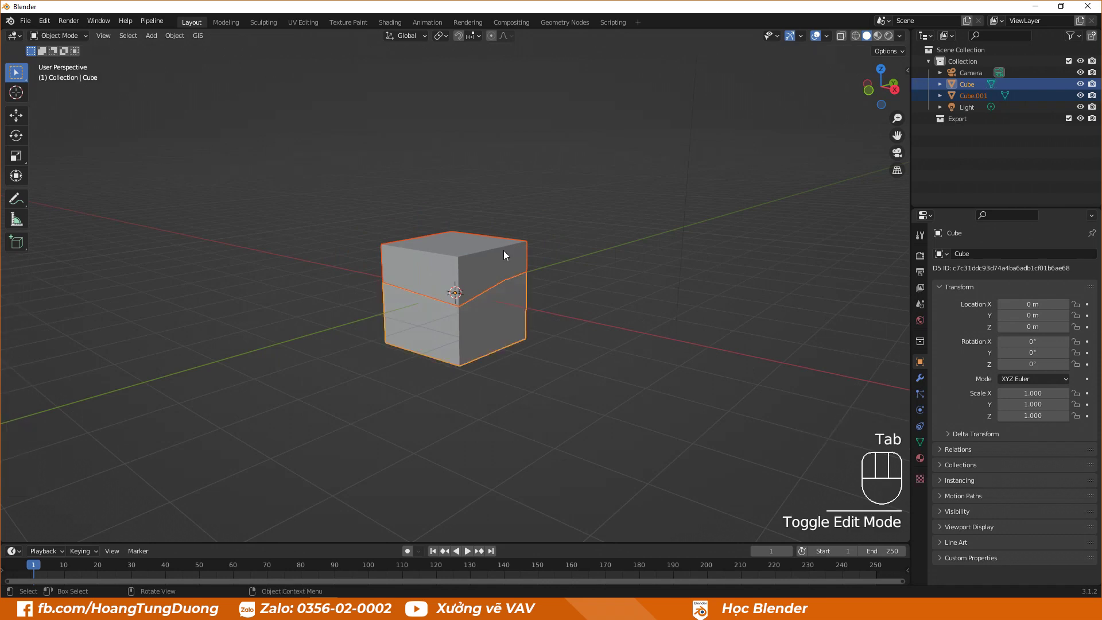
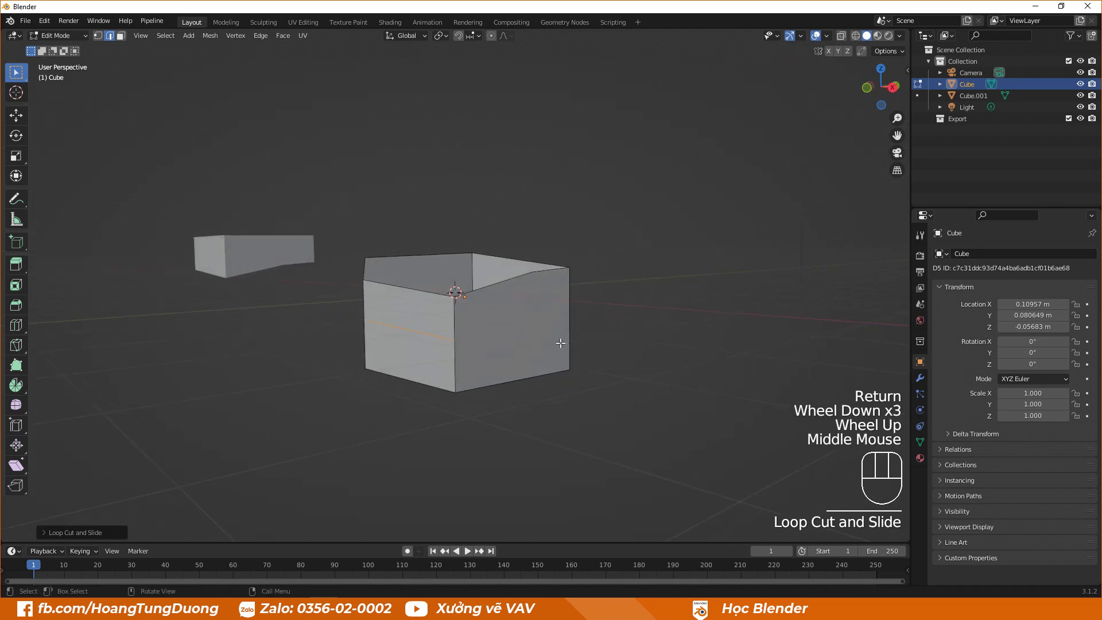
Knife-cut an edge ring around the box's sides, then switch to loop cutting.
key(k)
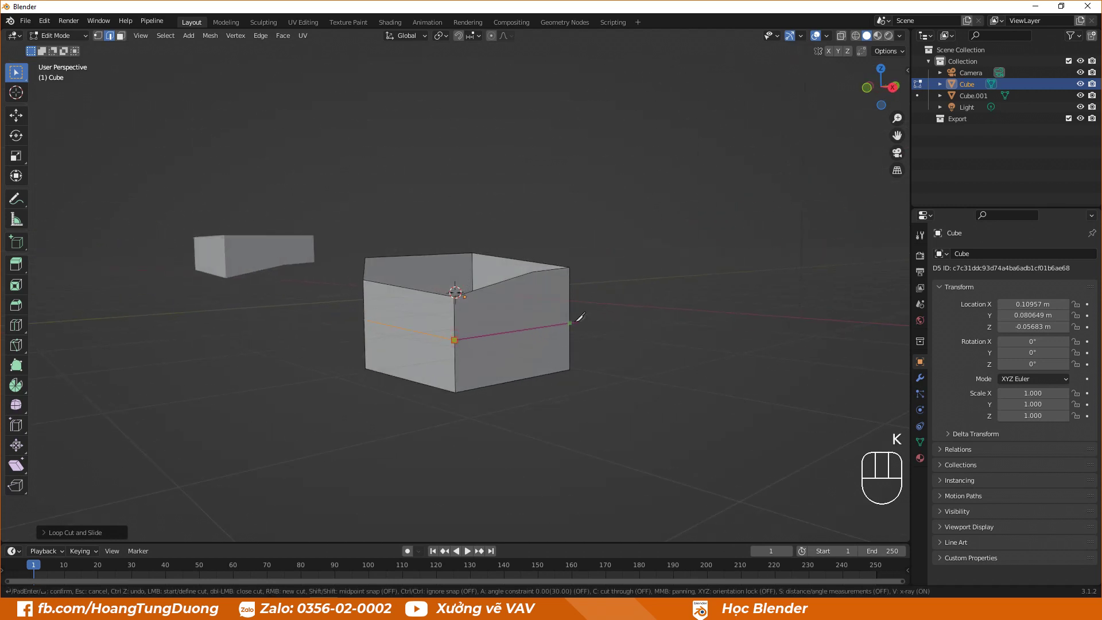
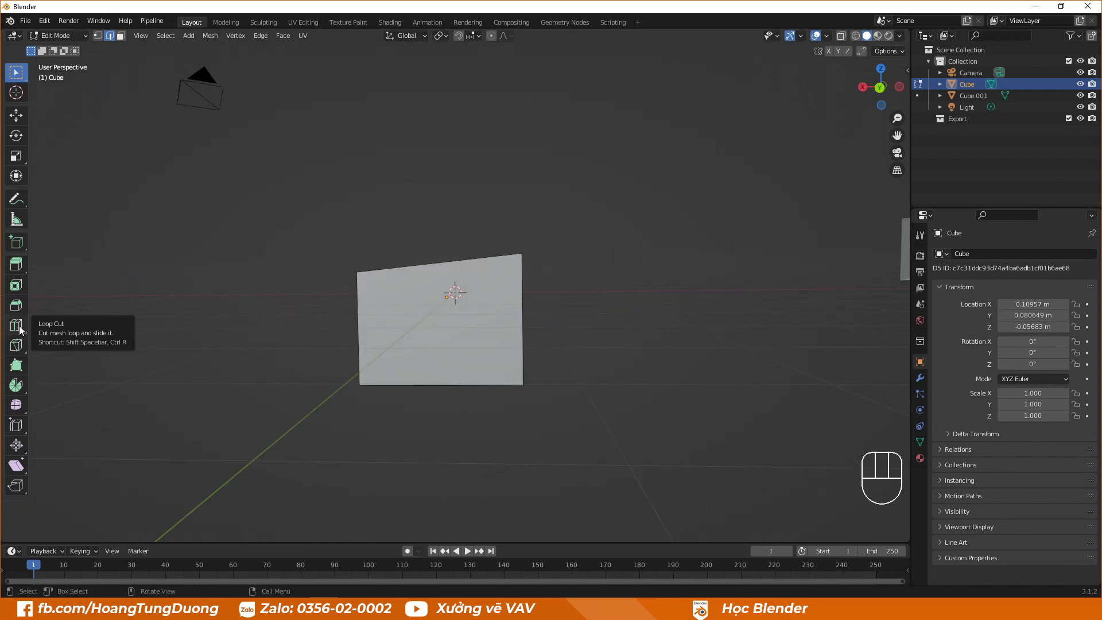
click(21, 328)
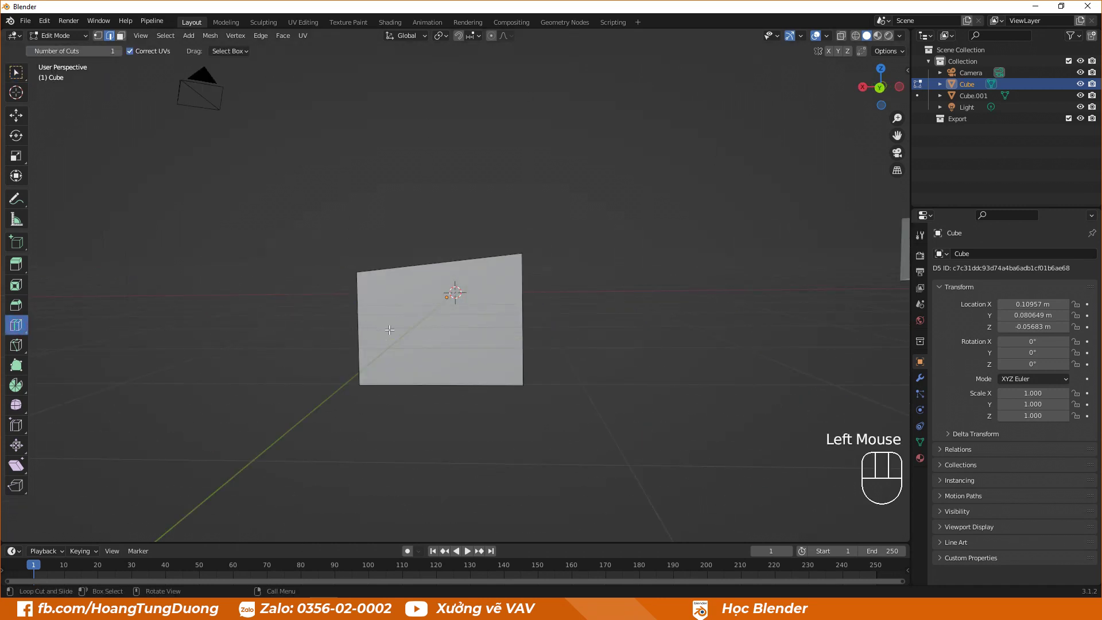
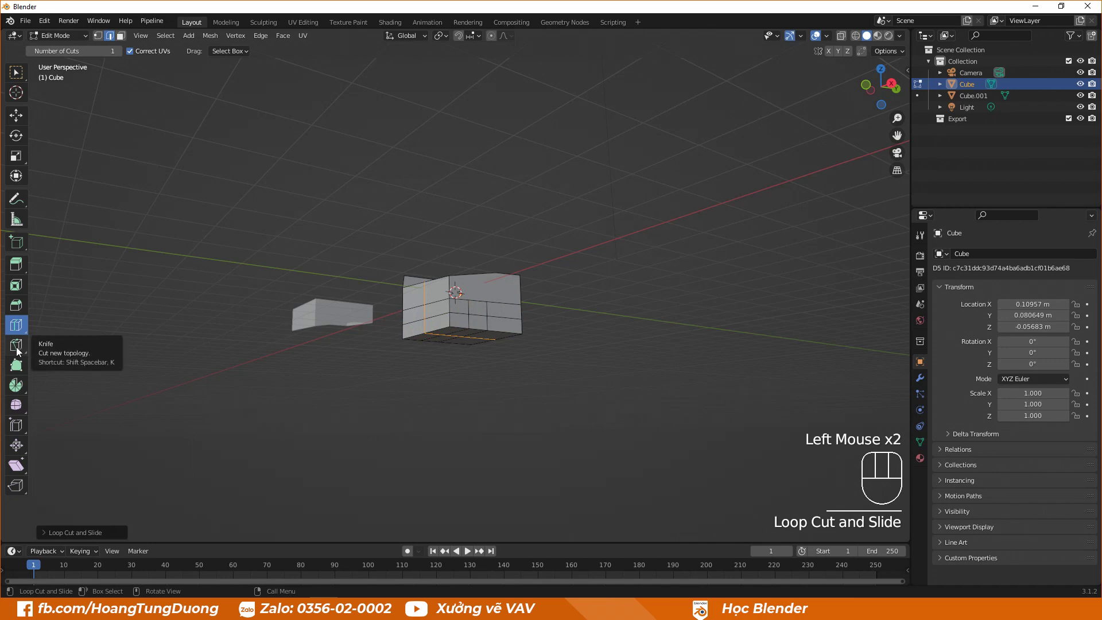
Cancel the pending loop cut on the box's walls.
right_click(21, 351)
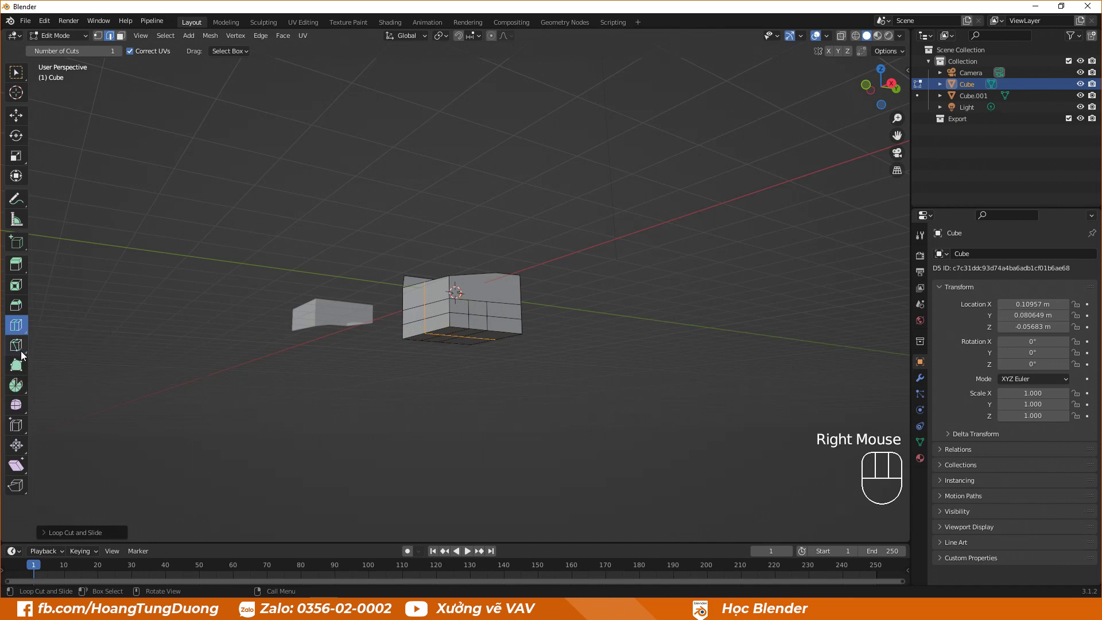
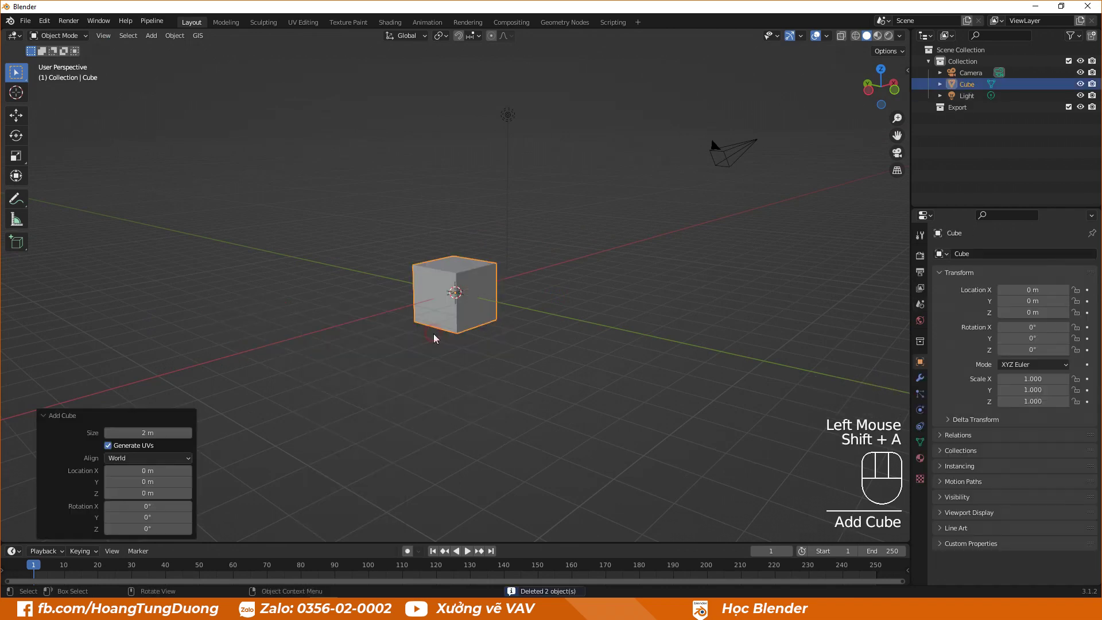
Face the fresh cube in front view and enter Edit Mode on its mesh.
scroll(up, 3)
scroll(down, 3)
scroll(up, 3)
drag(501, 275, 450, 255)
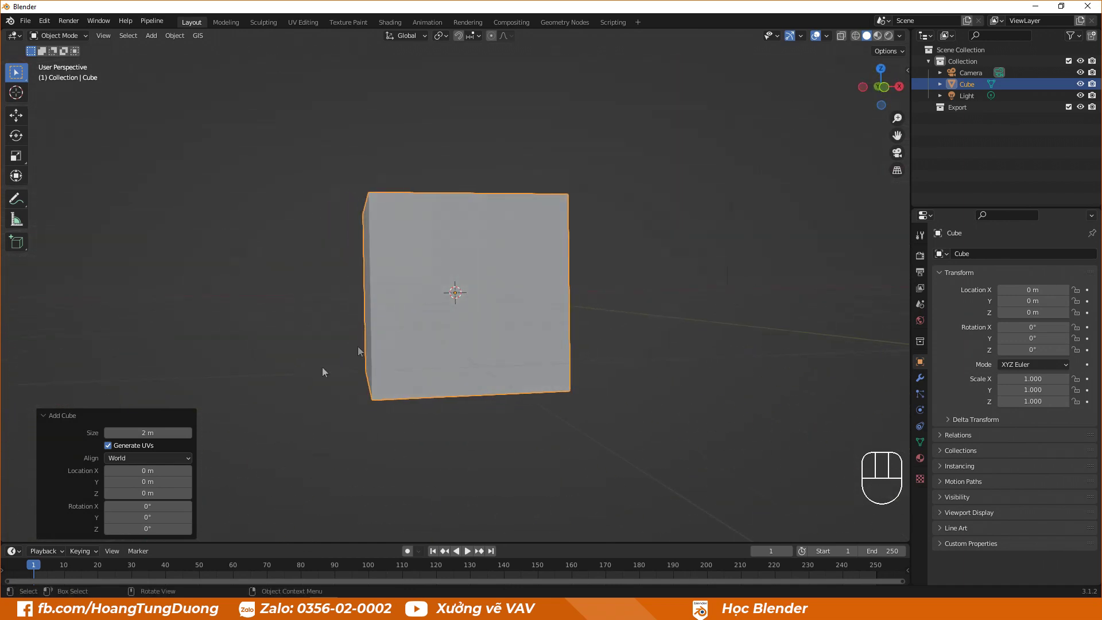
click(238, 377)
click(496, 249)
key(Tab)
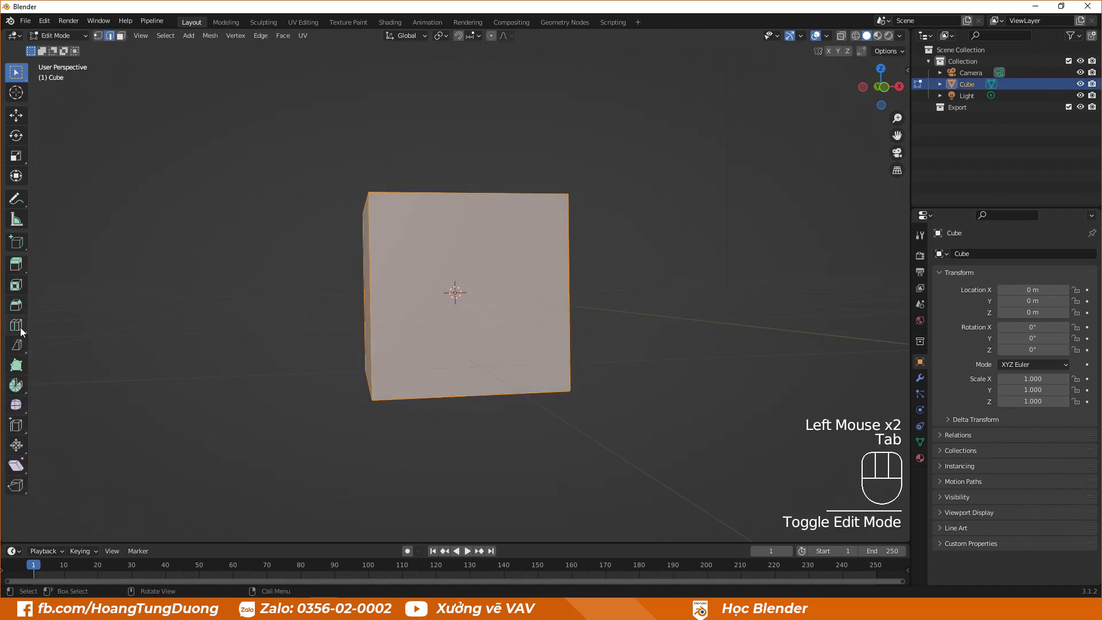
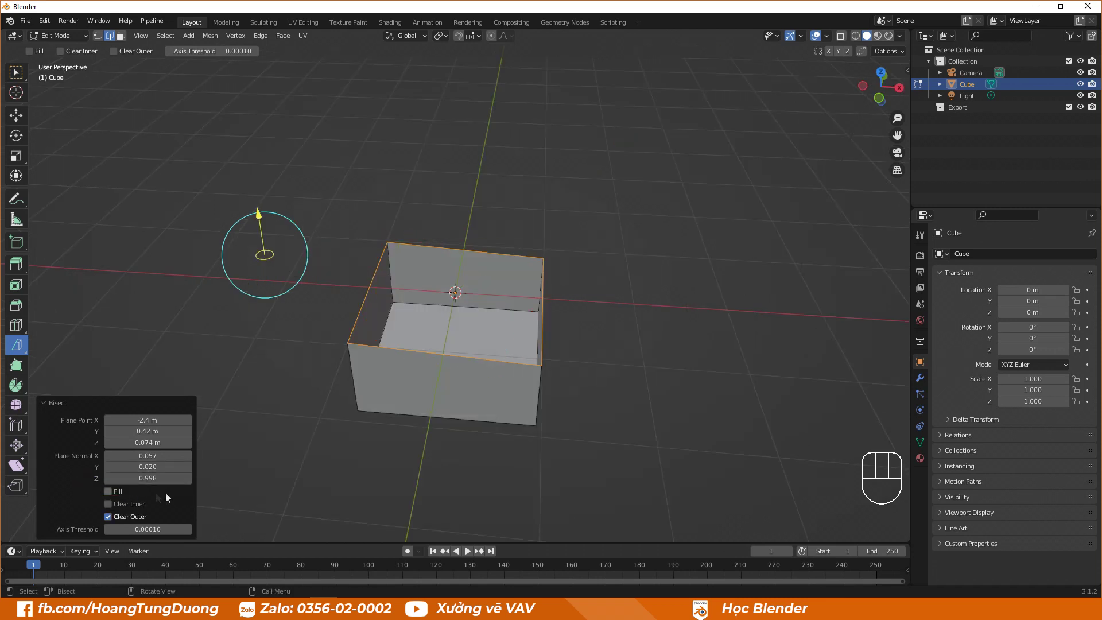
Set the bisect to Fill and Clear Inner, leaving a shorter block with a filled cut face.
click(118, 500)
middle_click(388, 317)
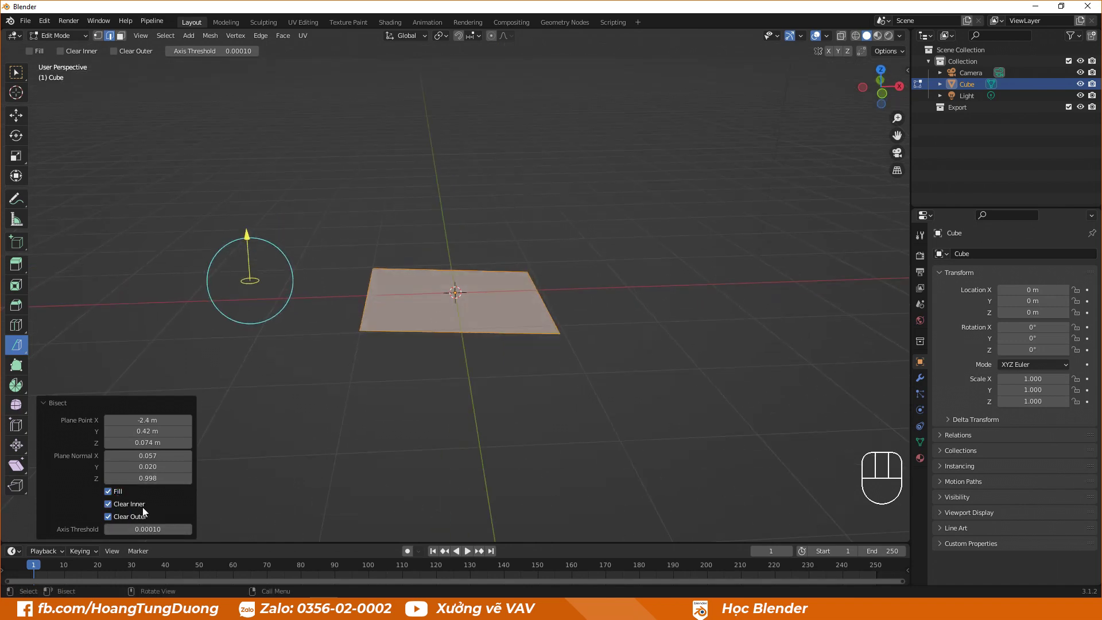